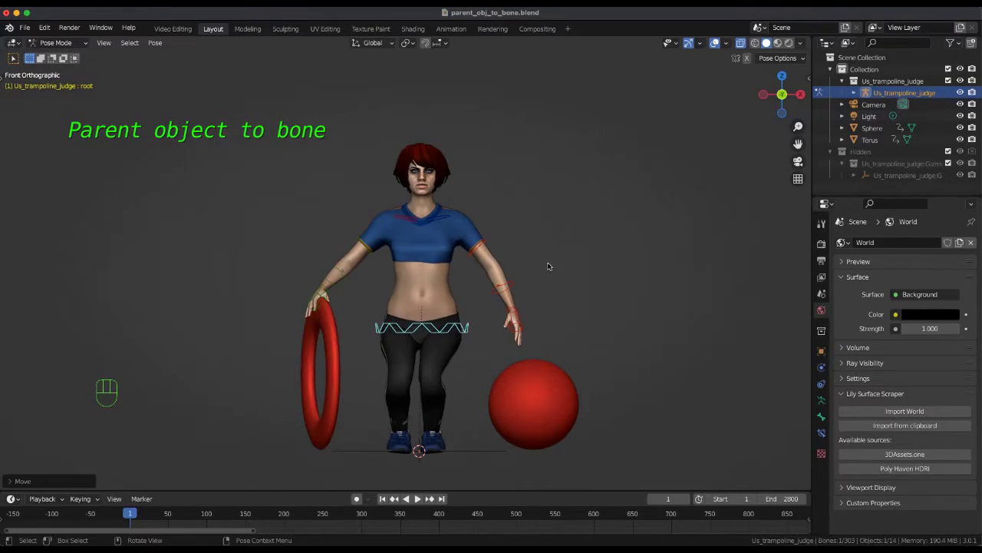
Select the torus with the rig and make hand.fk.R the active pose bone.
key(Tab)
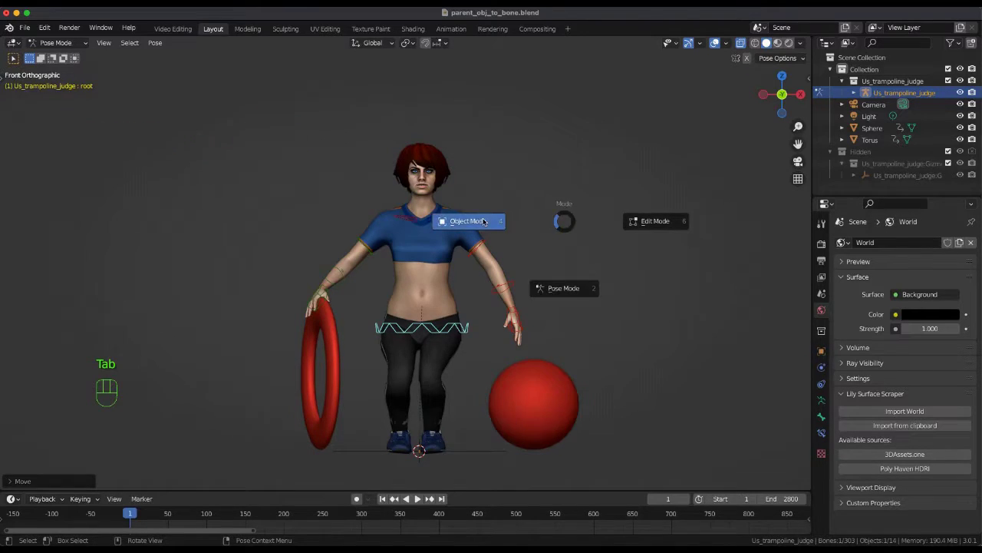
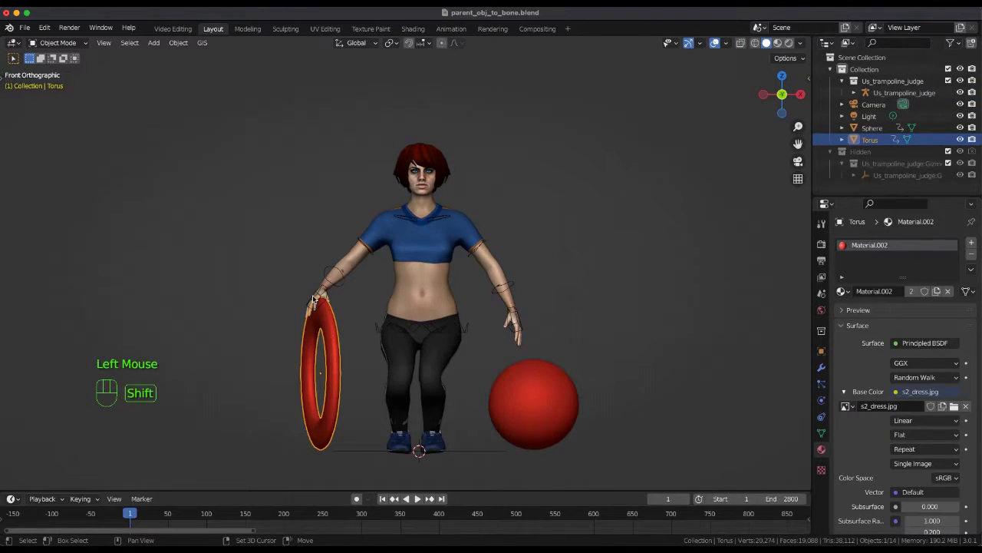
click(313, 296)
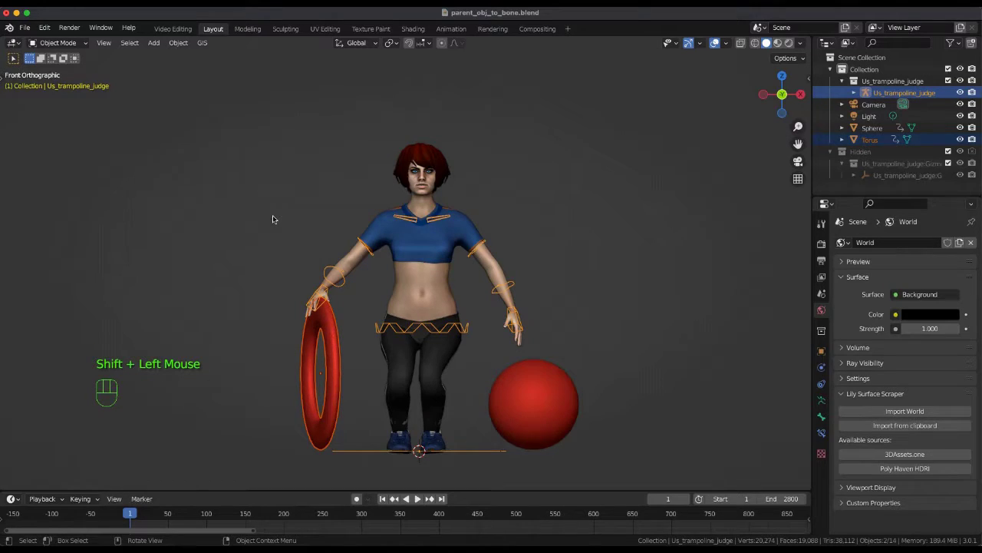
key(Tab)
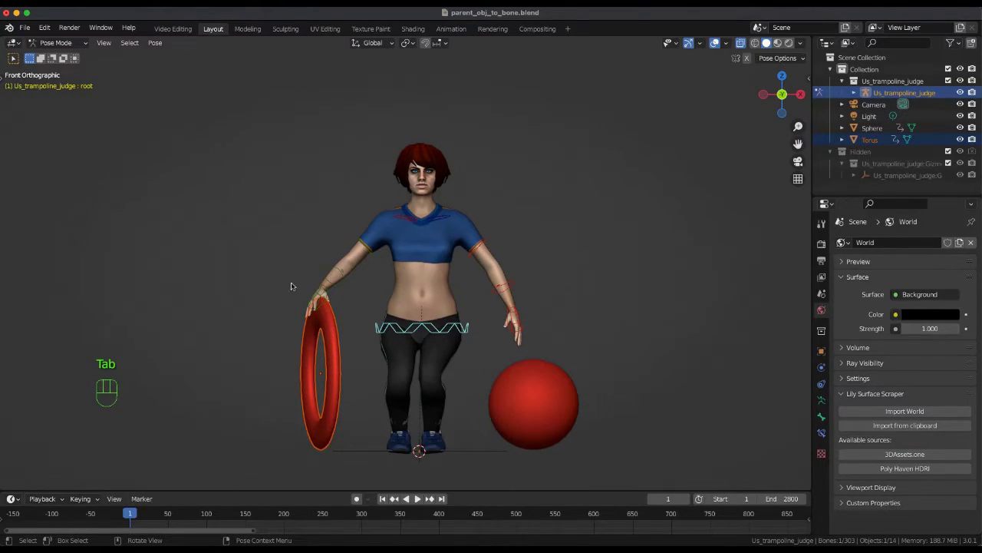
click(315, 293)
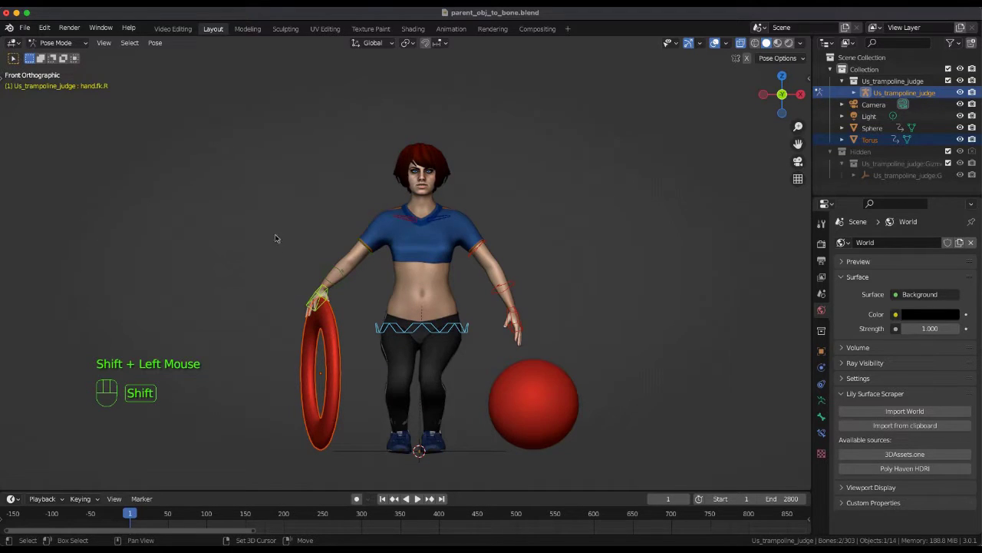
Parent the torus to the hand.fk.R bone via Ctrl+P > Bone.
key(ctrl+p)
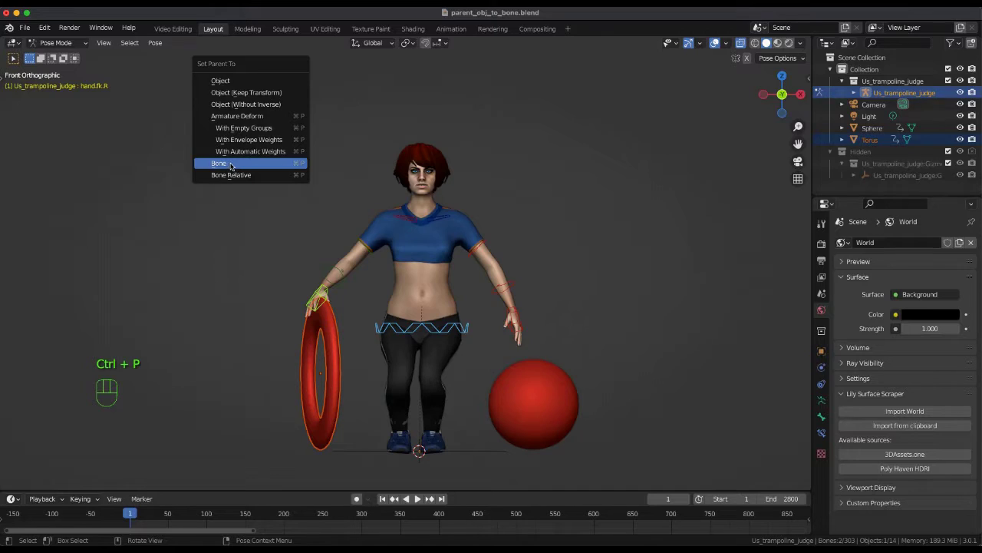
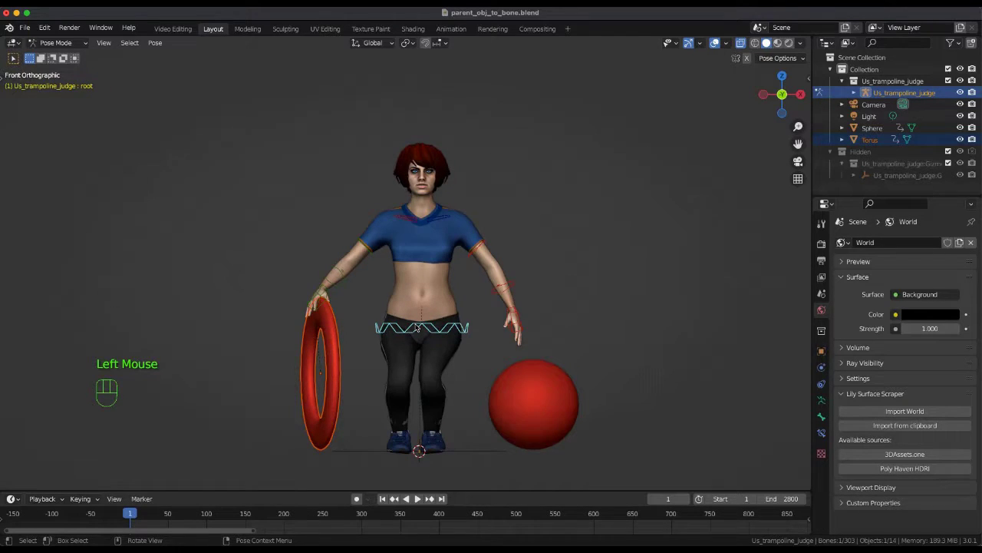
Move the root bone and rotate upper_arm.fk.R to confirm the torus follows the hand.
key(g)
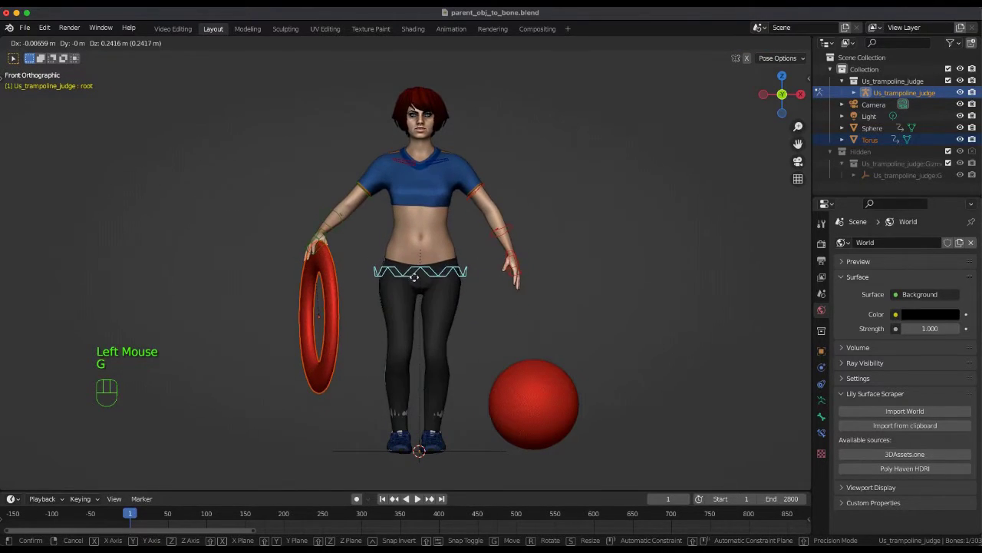
click(374, 207)
key(r)
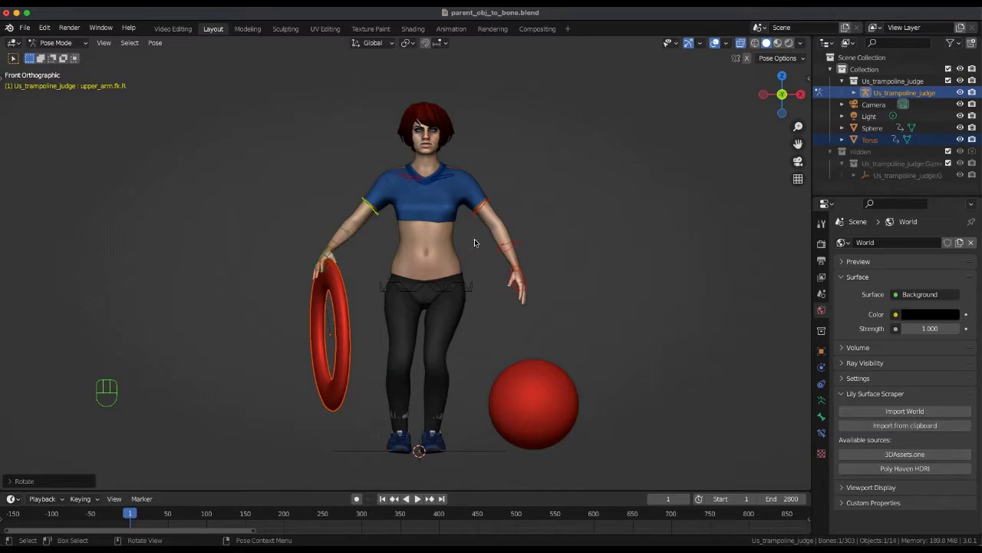
Select the sphere with the rig and make hand.fk.L the active pose bone.
key(Tab)
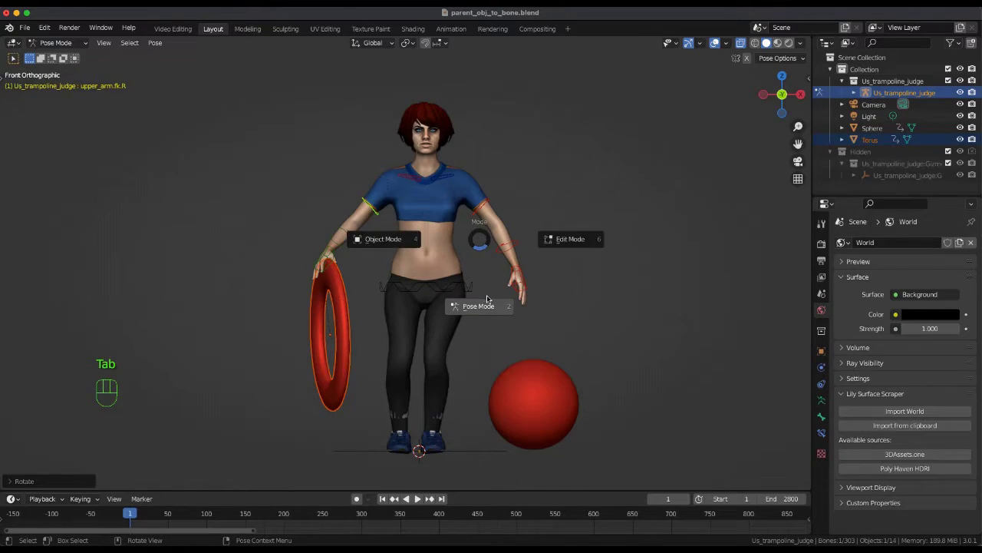
click(541, 392)
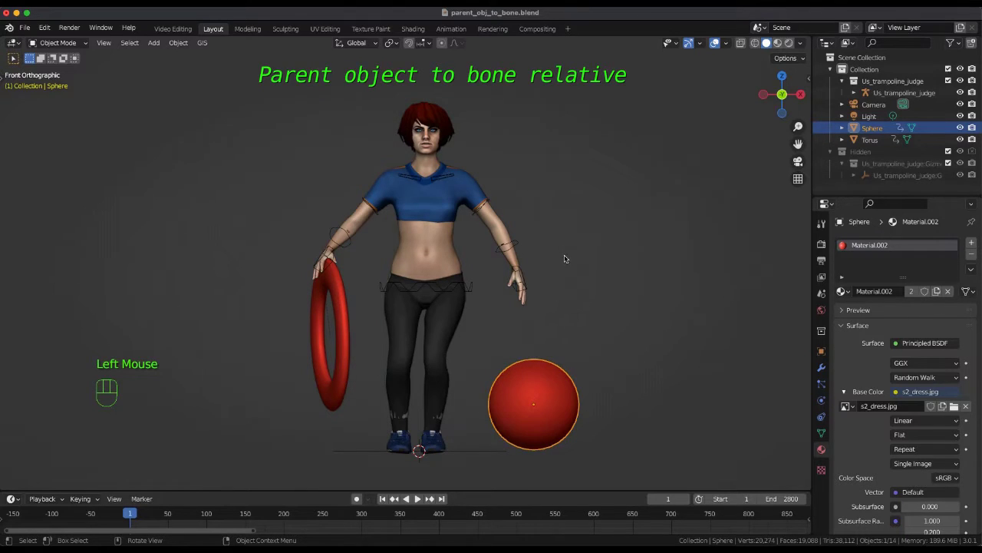
click(520, 269)
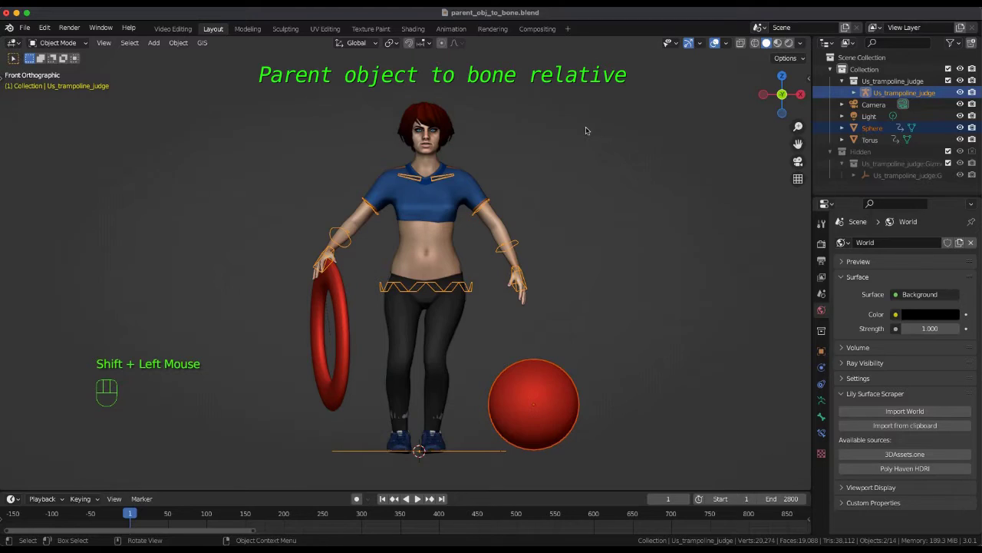
key(Tab)
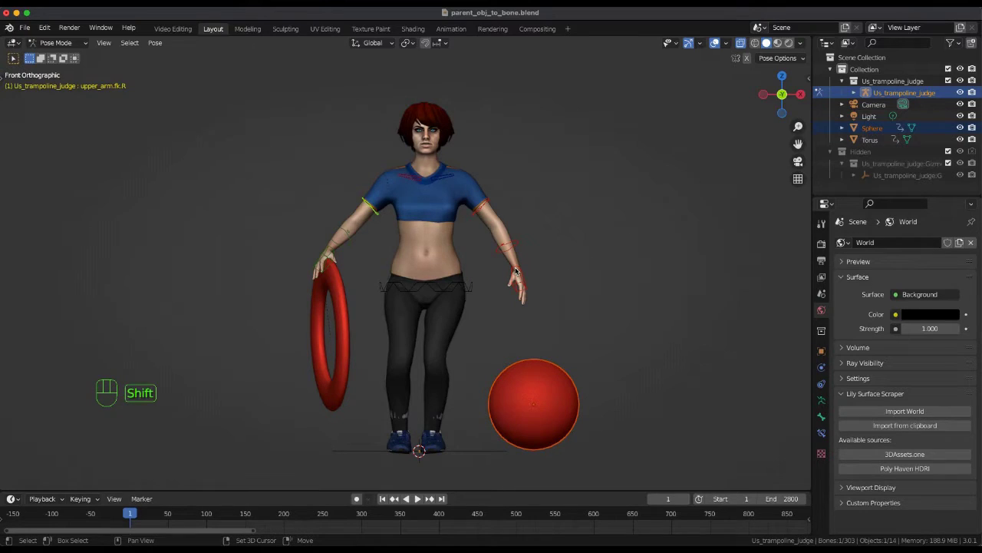
click(519, 270)
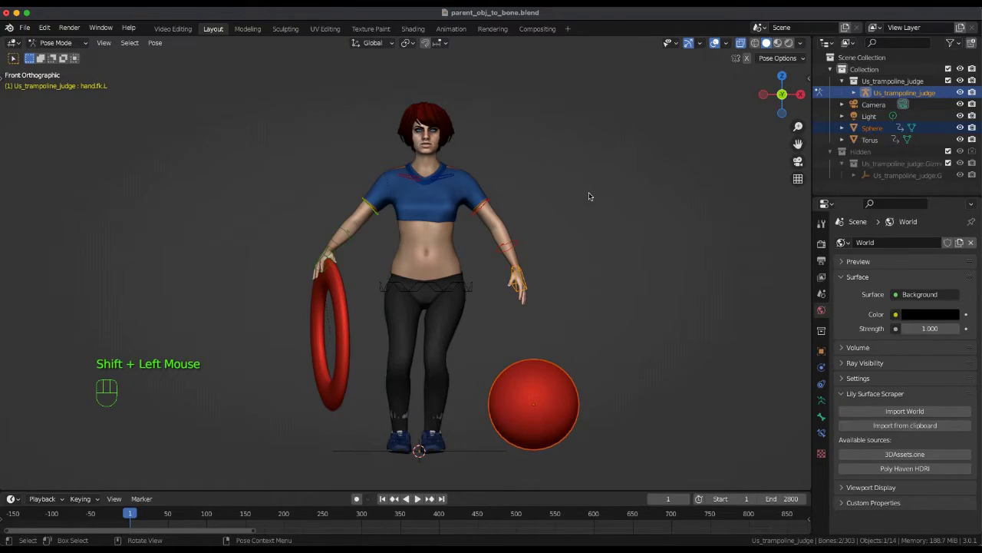
Parent the sphere Bone Relative to hand.fk.L and rotate upper_arm.fk.L to test it.
key(ctrl+p)
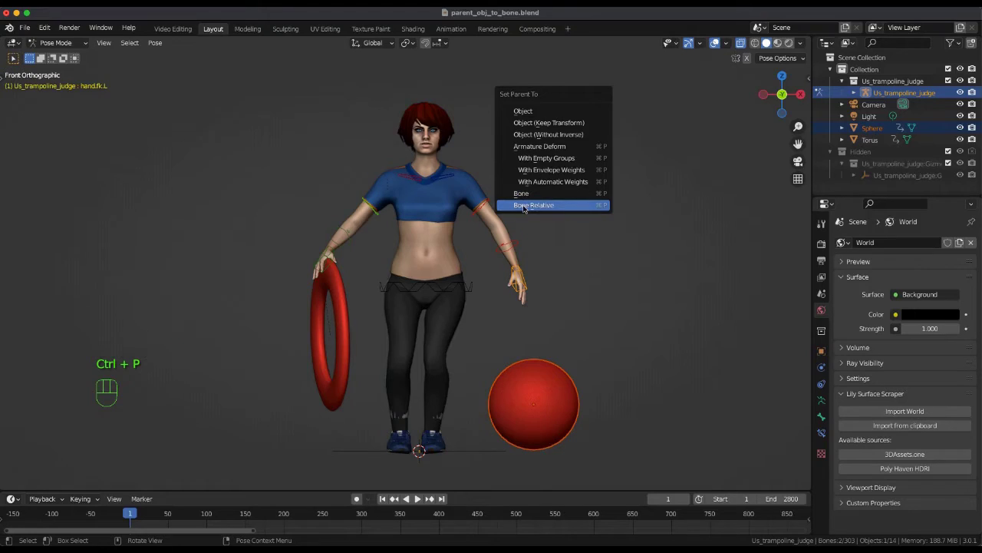
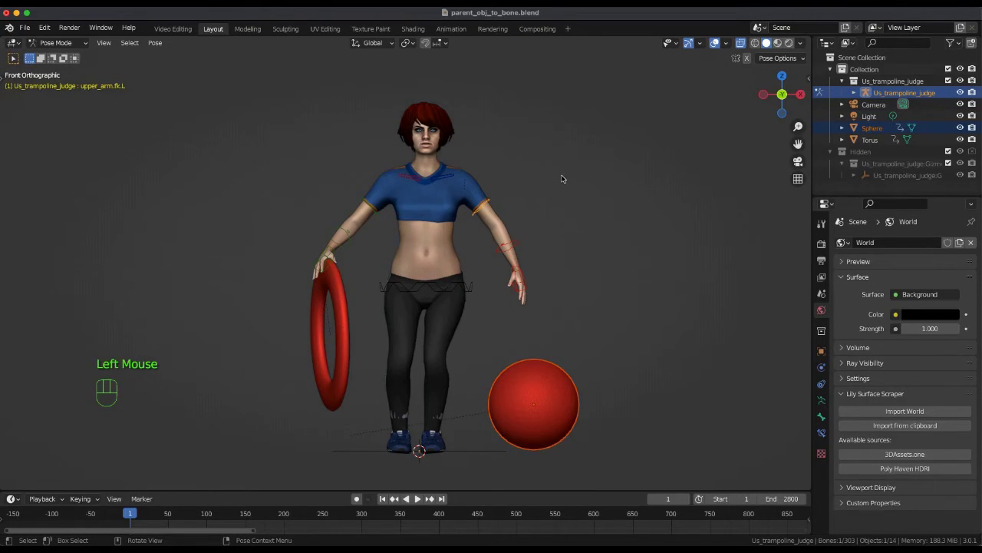
key(r)
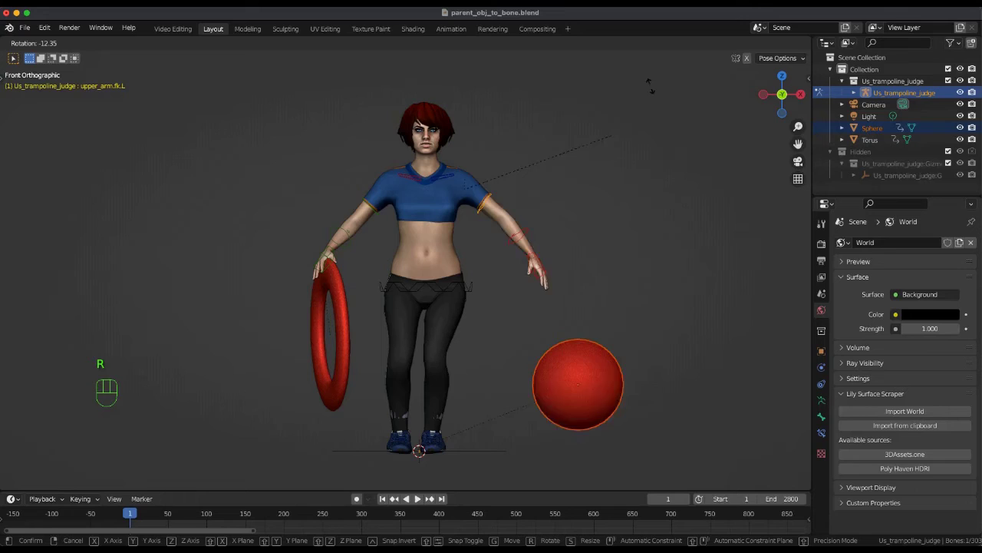